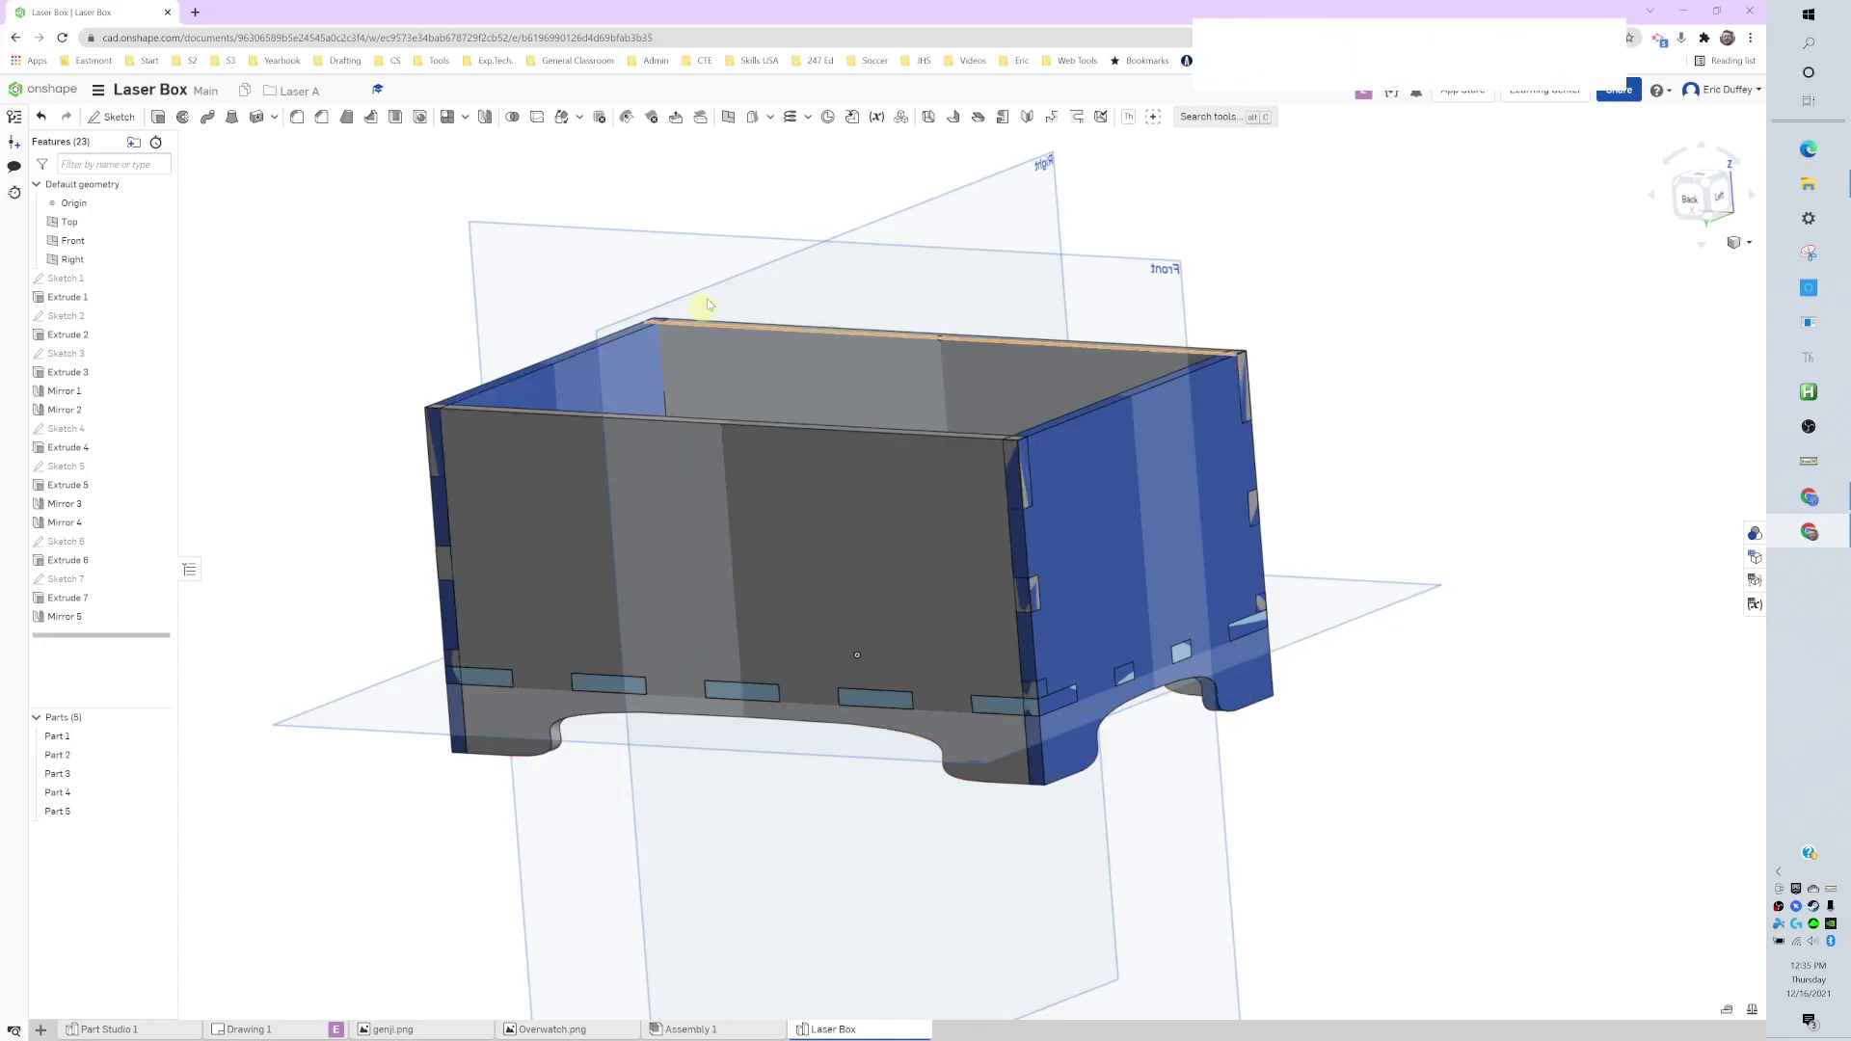
# Orbit and pan the box to centre the view on the blue side wall
pyautogui.middleClick(984, 539)
pyautogui.rightClick(909, 445)
pyautogui.middleClick(992, 425)
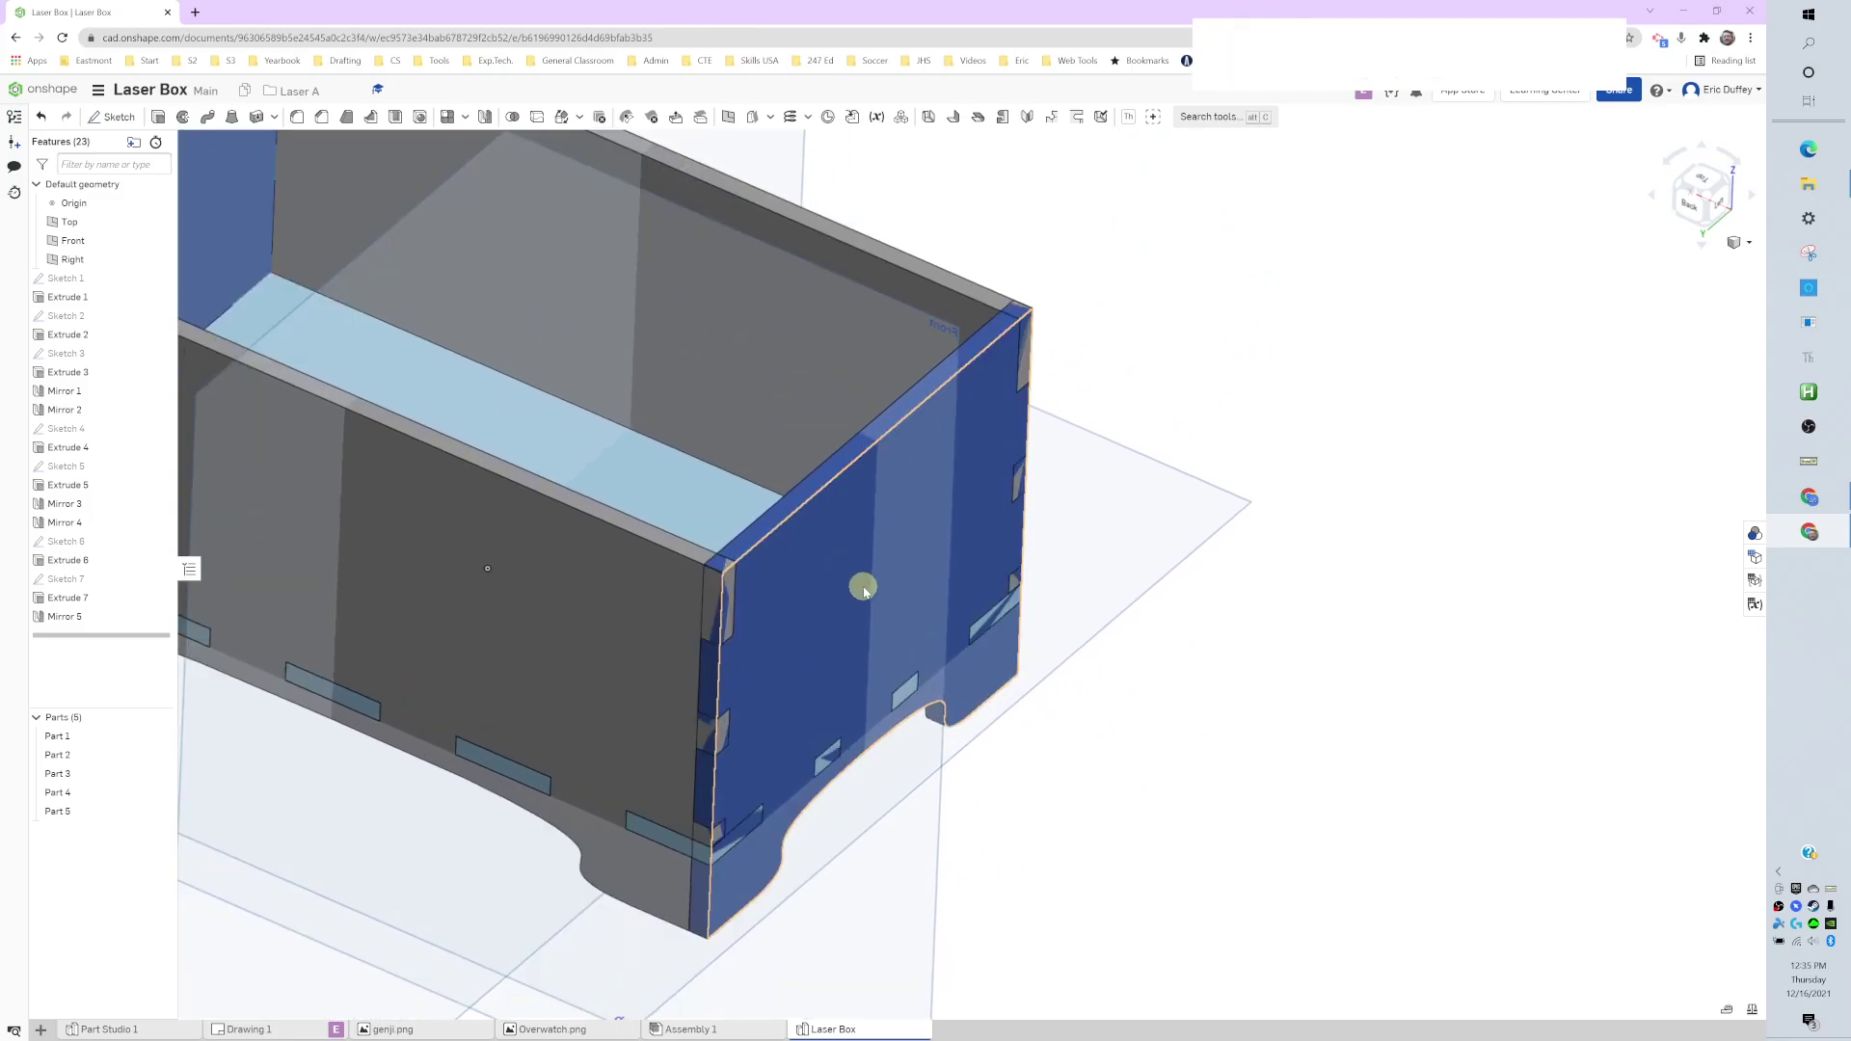
pyautogui.middleClick(868, 591)
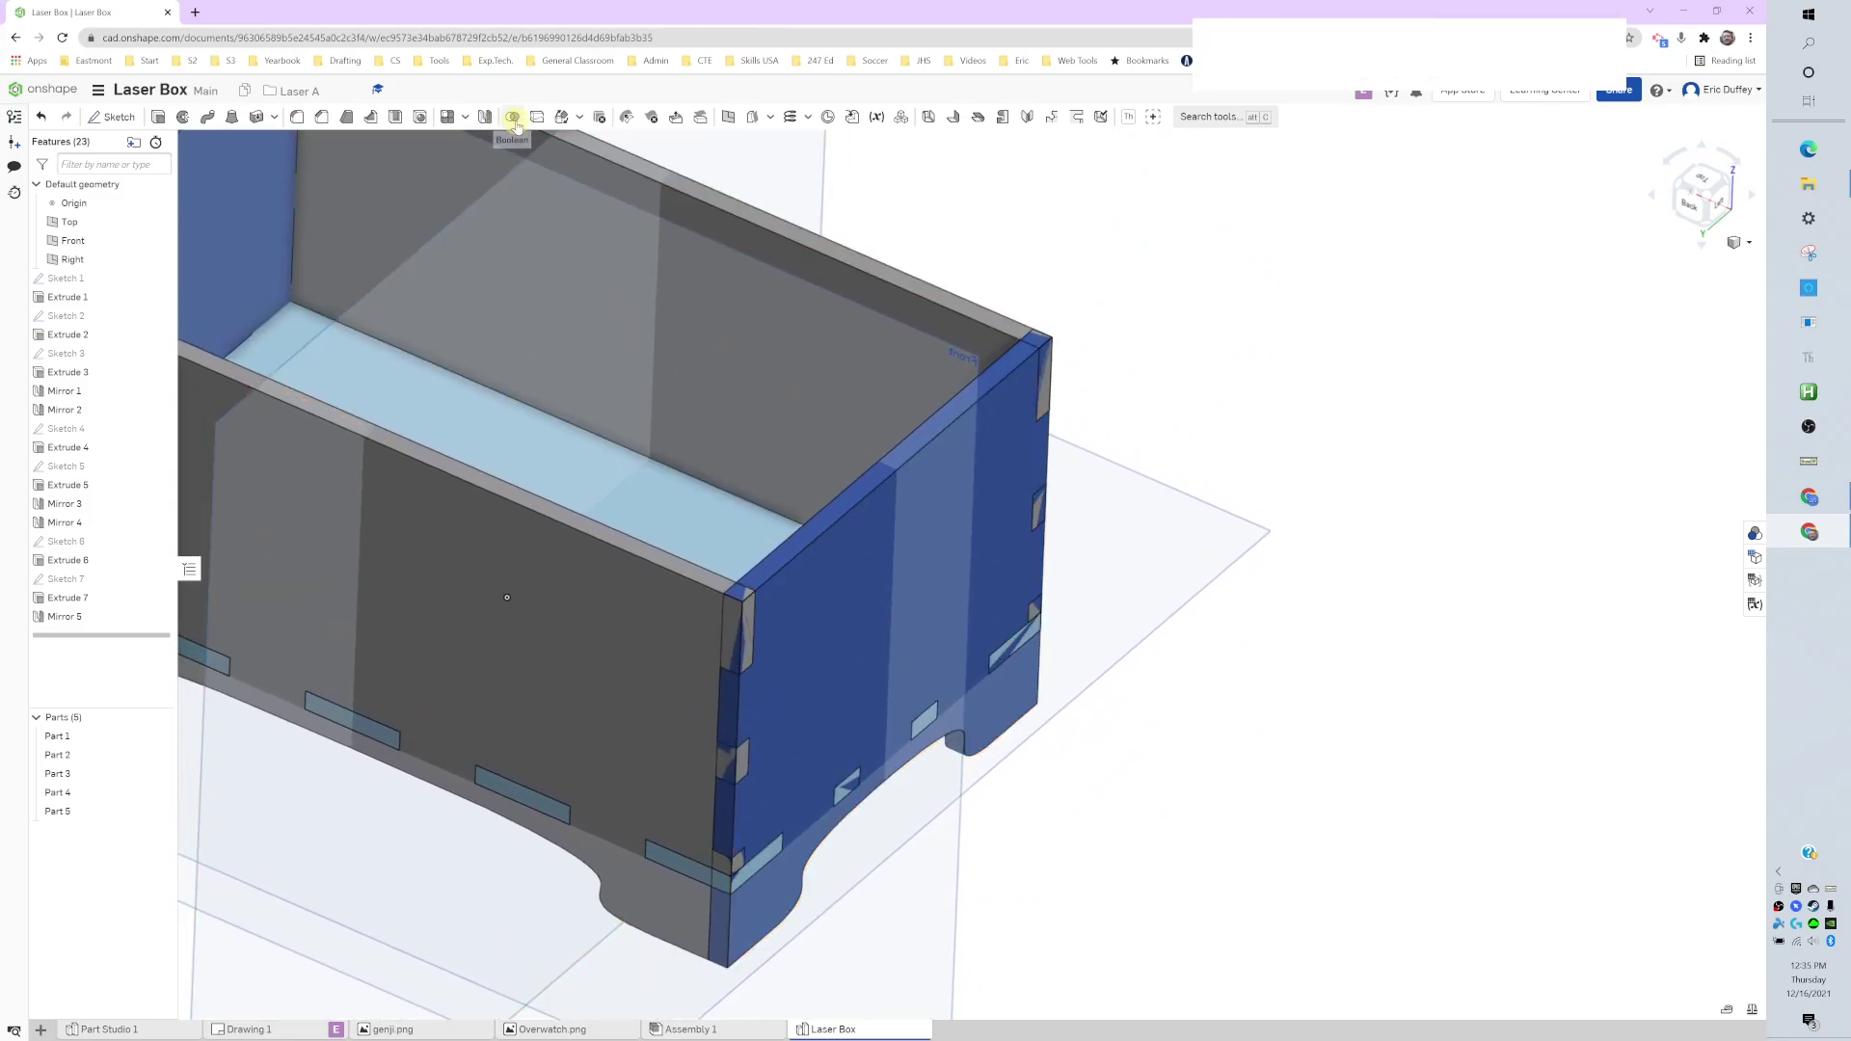
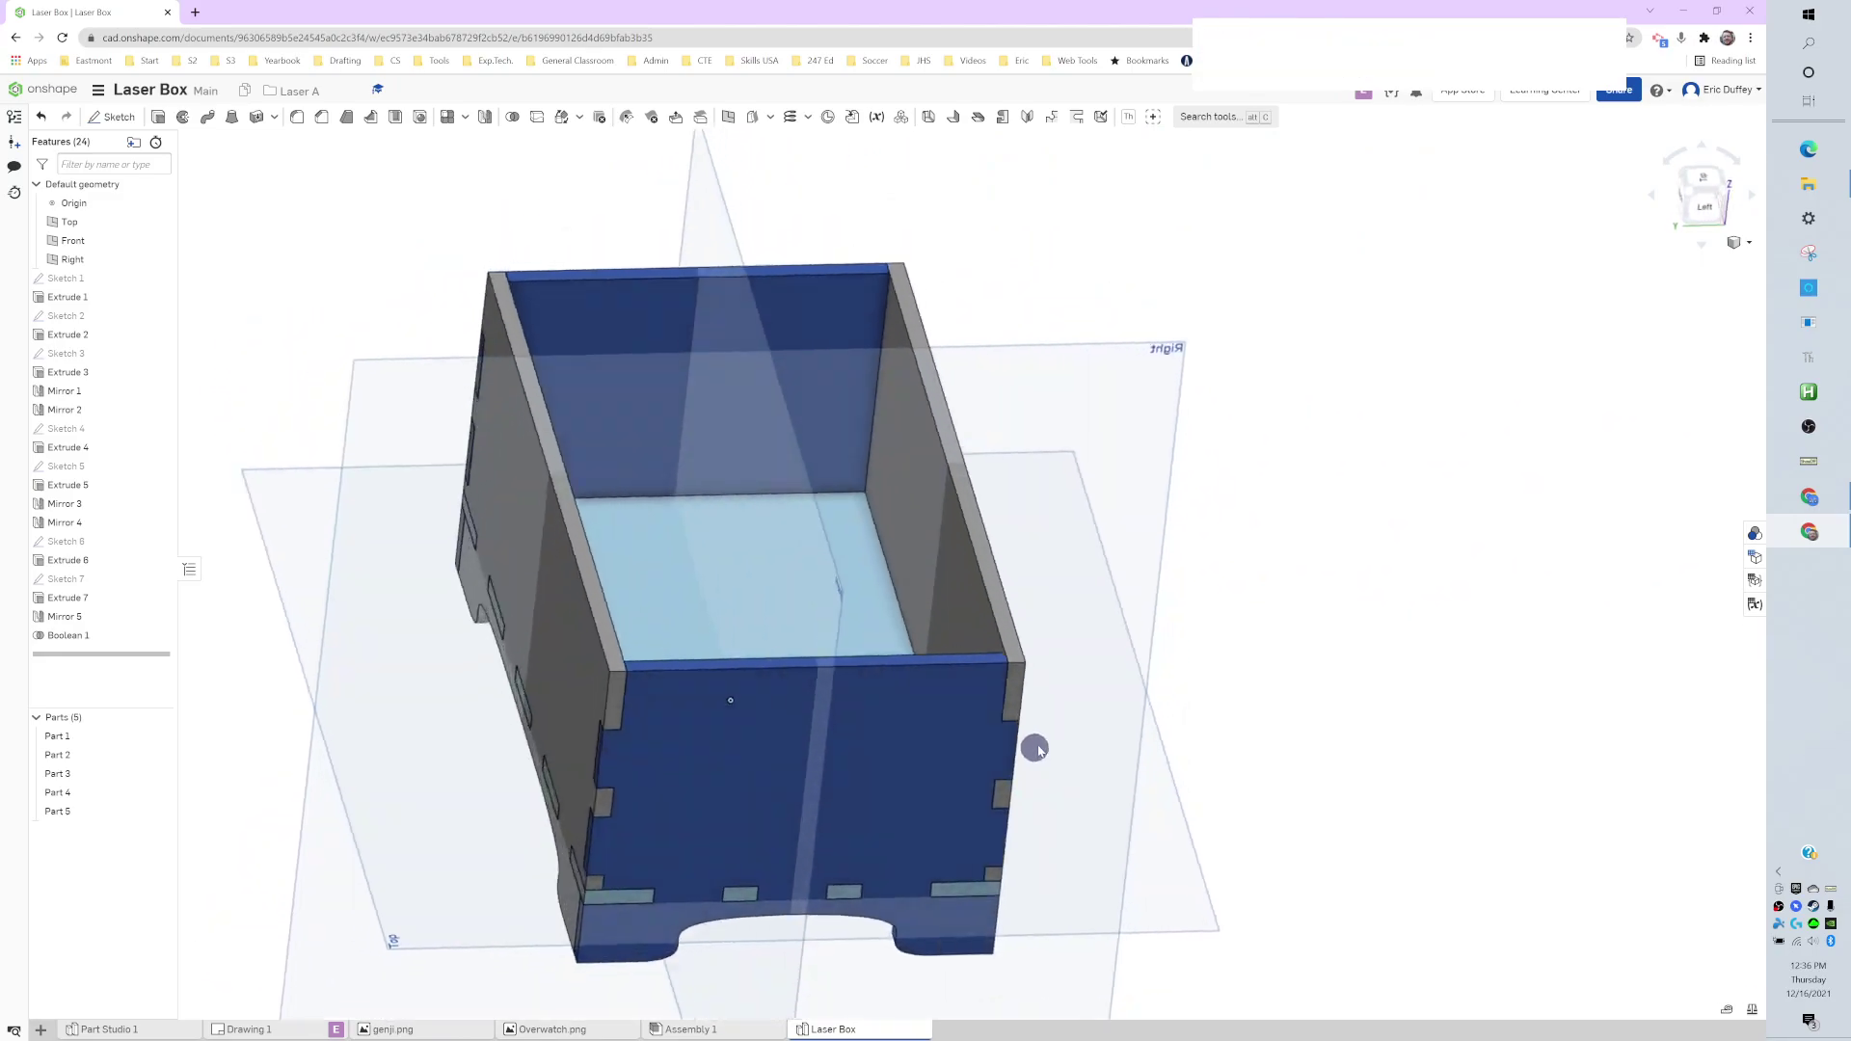
pyautogui.middleClick(822, 809)
pyautogui.rightClick(932, 755)
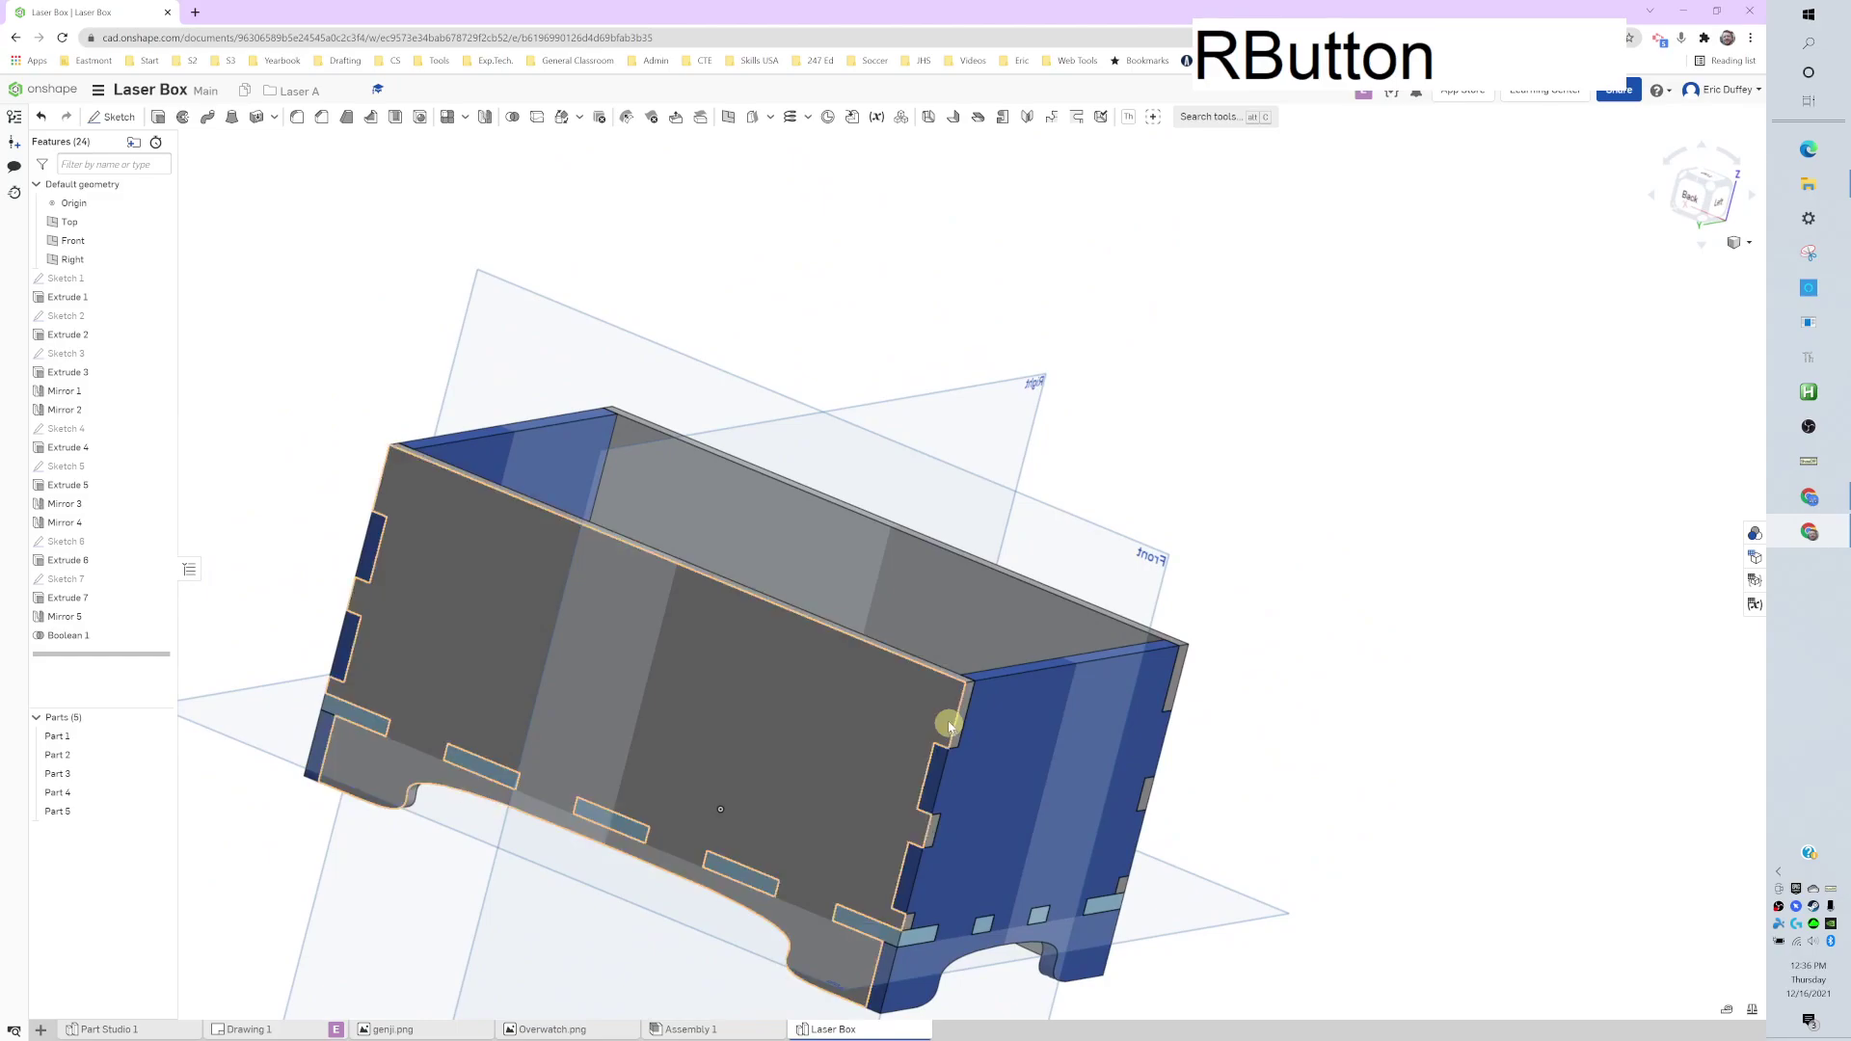
pyautogui.middleClick(949, 741)
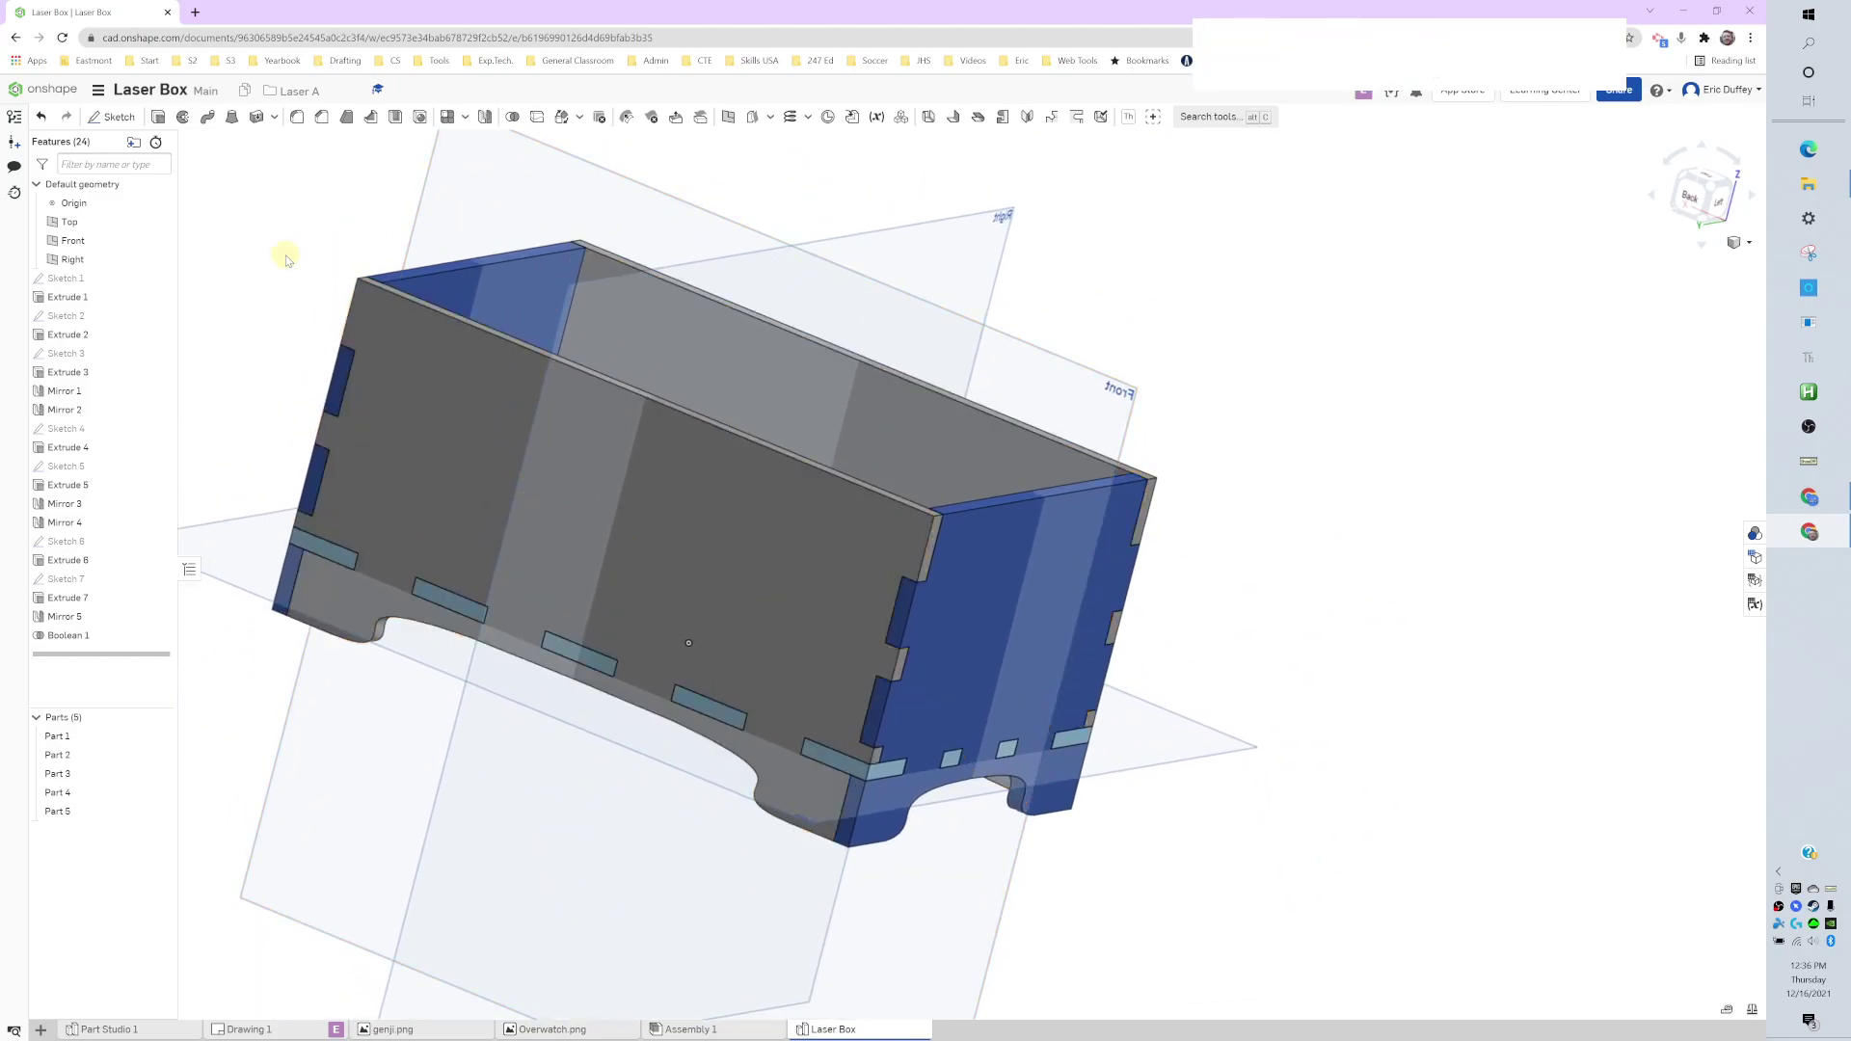